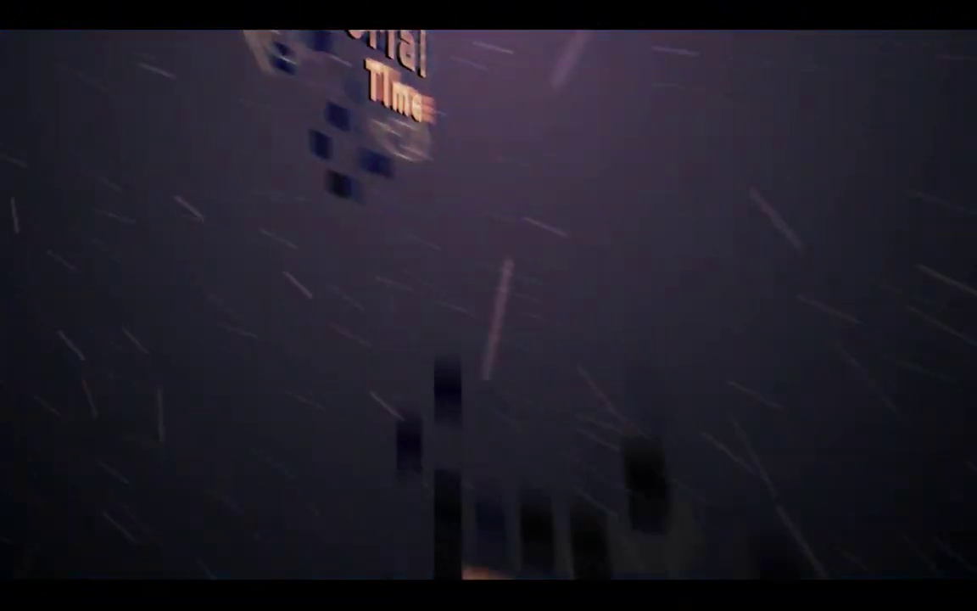
# Step: Drag the Ritaglio layer to the trash to delete it from the Layers panel
pyautogui.press('F10')
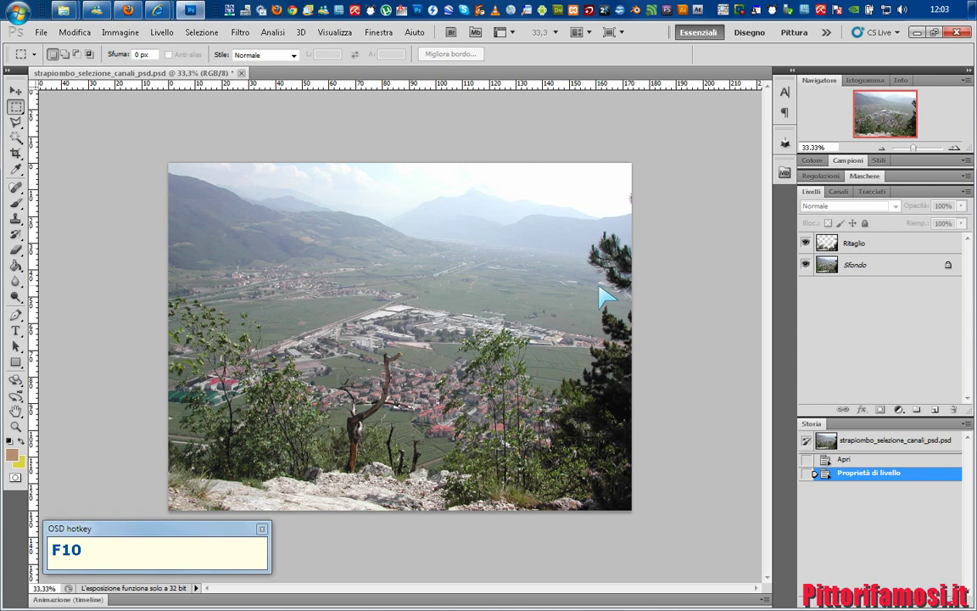
pyautogui.moveTo(844, 200); pyautogui.dragTo(889, 232)
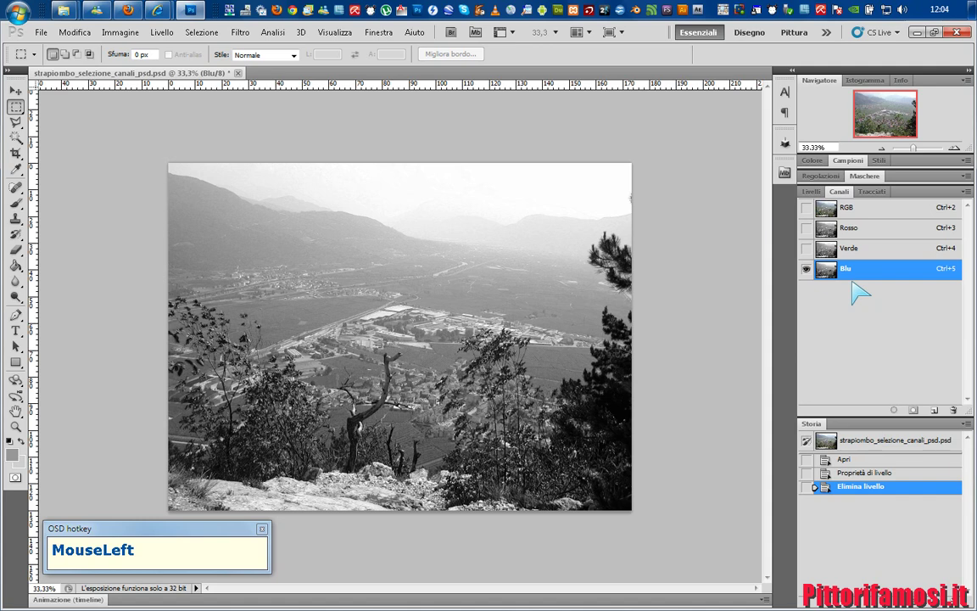
# Step: Duplicate the Blu channel as 'Blu copia' and show only that copy
pyautogui.press('F10')
# Step: Lower the brush opacity to 20% for a first soft stroke on Blu copia
pyautogui.moveTo(874, 279); pyautogui.dragTo(493, 391)
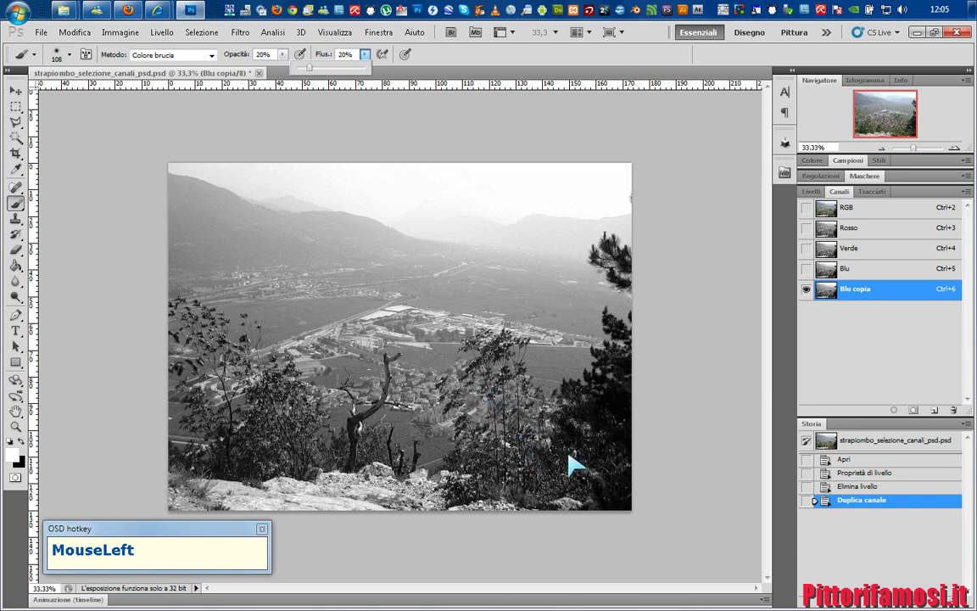
# Step: Adjust brush size and darken the bushes near the bottom rocks and the foreground trees
pyautogui.rightClick(587, 459)
pyautogui.moveTo(684, 470); pyautogui.dragTo(465, 470)
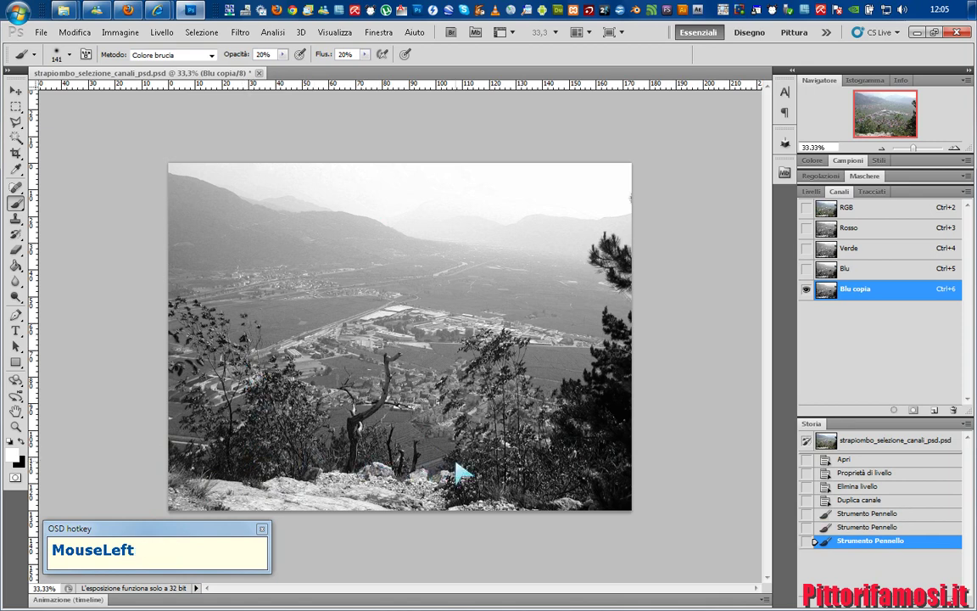
pyautogui.press('F10')
pyautogui.moveTo(361, 479); pyautogui.dragTo(186, 301)
# Step: Zoom in, resize the brush and darken the trees above the town
pyautogui.scroll(3)
pyautogui.rightClick(339, 420)
pyautogui.moveTo(369, 448); pyautogui.dragTo(427, 305)
# Step: With a smaller brush, darken the dead tree trunk
pyautogui.scroll(3)
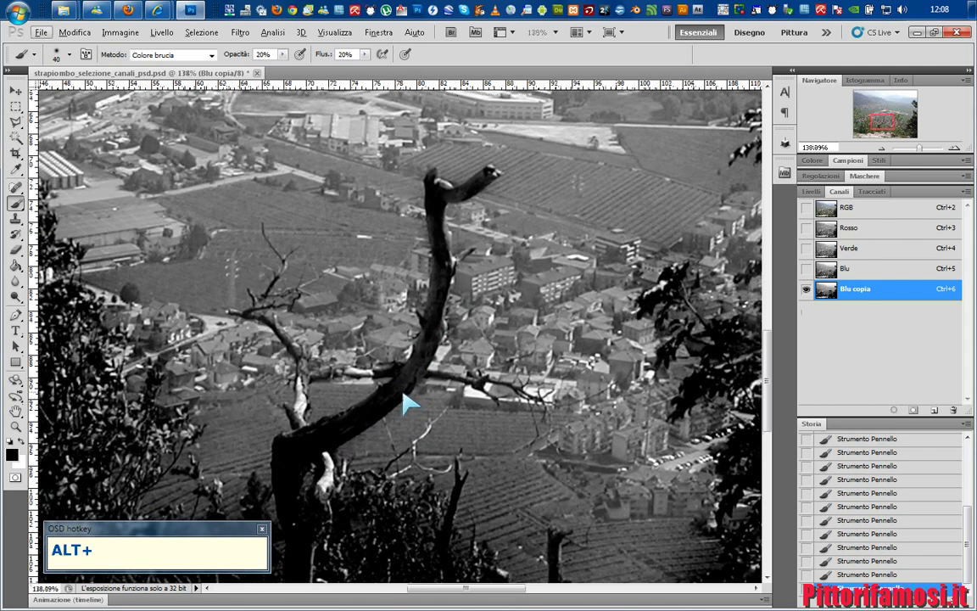
pyautogui.rightClick(410, 394)
pyautogui.moveTo(449, 420); pyautogui.dragTo(325, 500)
# Step: Darken the shrubs among the foreground rocks, then raise brush opacity to 100%
pyautogui.scroll(-3)
pyautogui.moveTo(322, 421); pyautogui.dragTo(420, 461)
pyautogui.scroll(-3)
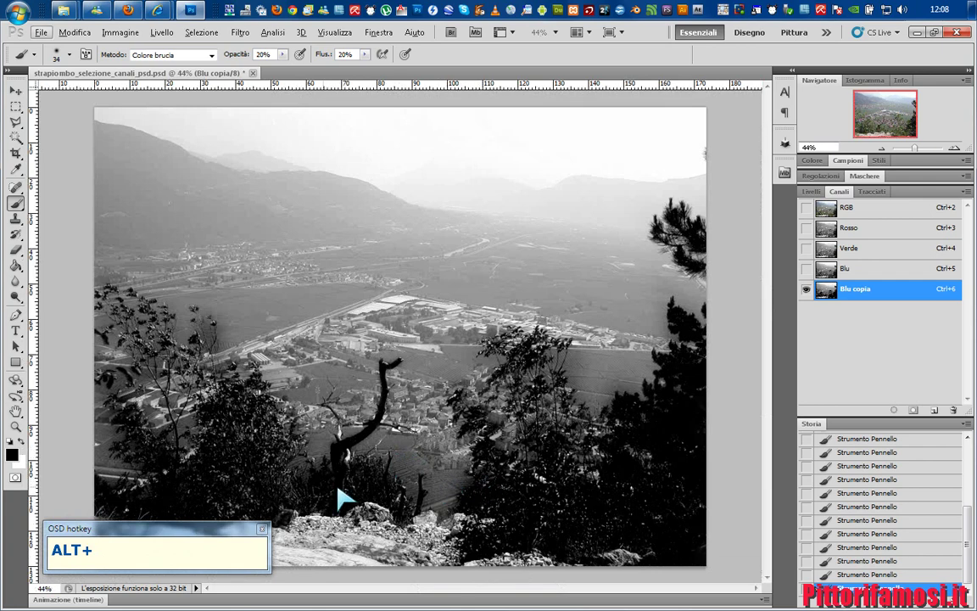
pyautogui.moveTo(155, 525); pyautogui.dragTo(375, 58)
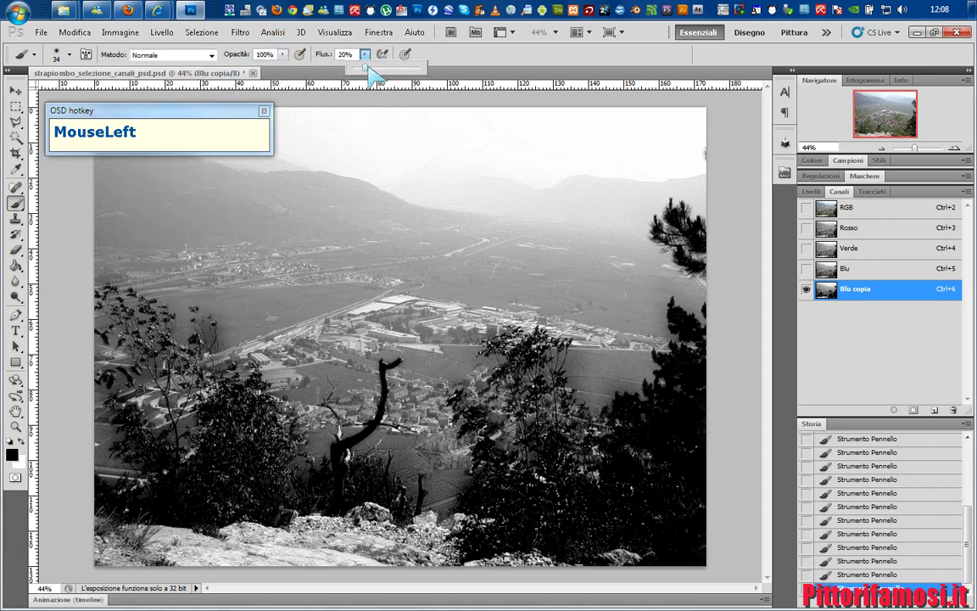